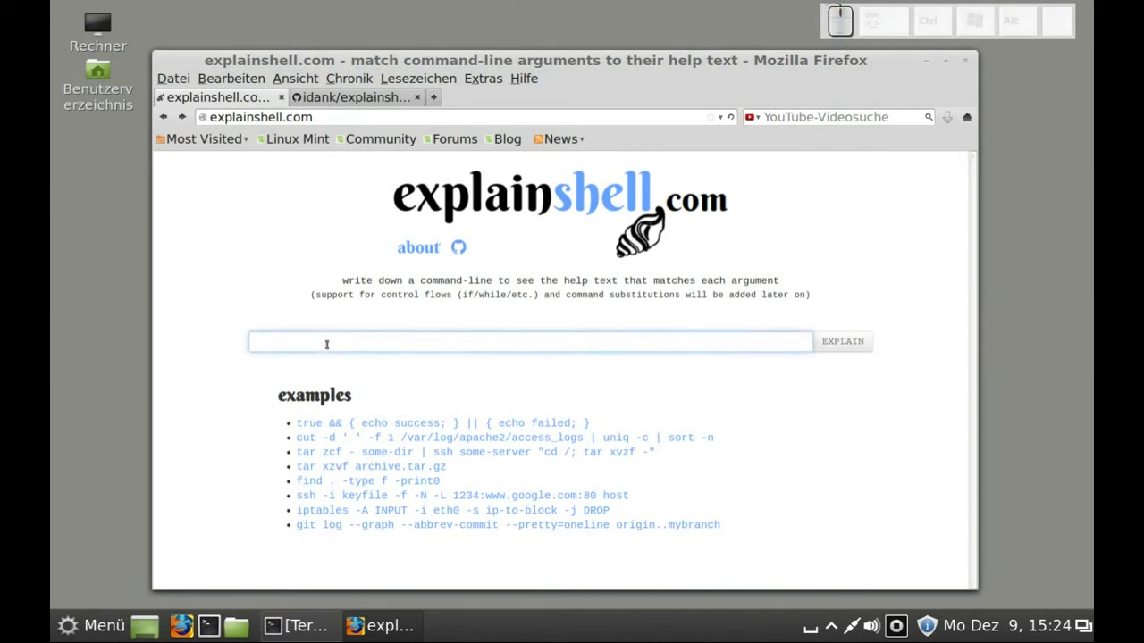
# Get explainshell's breakdown of the command 'uname -a'.
pyautogui.press('space')
pyautogui.press('-')
pyautogui.press('a')
pyautogui.press('Return')
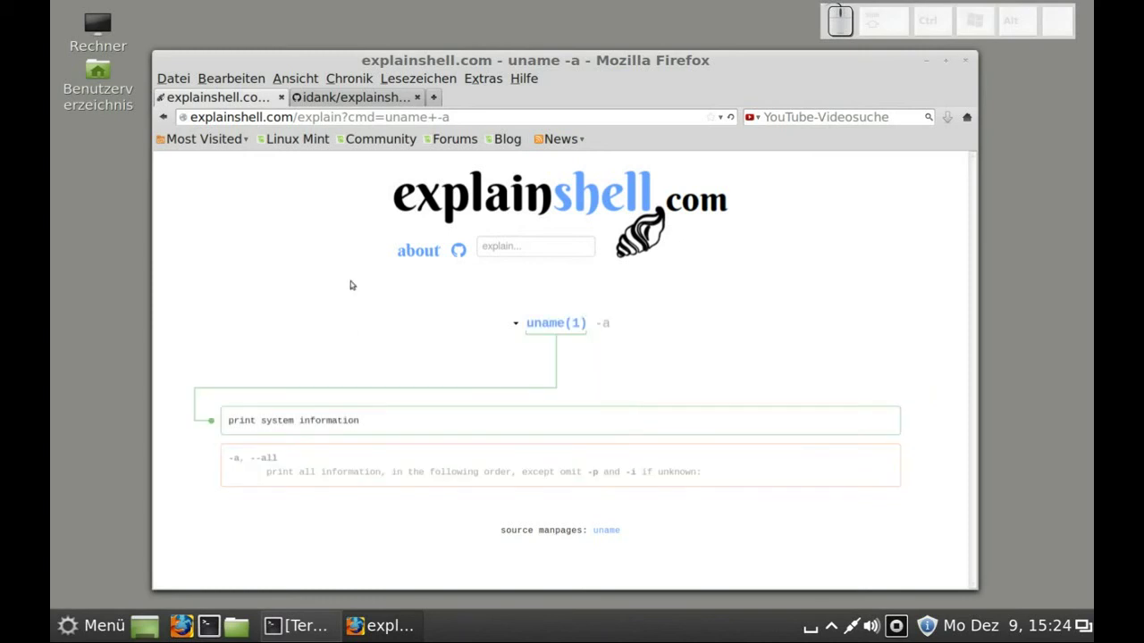
# Bring up the idank/explainshell GitHub repository page.
pyautogui.click(337, 94)
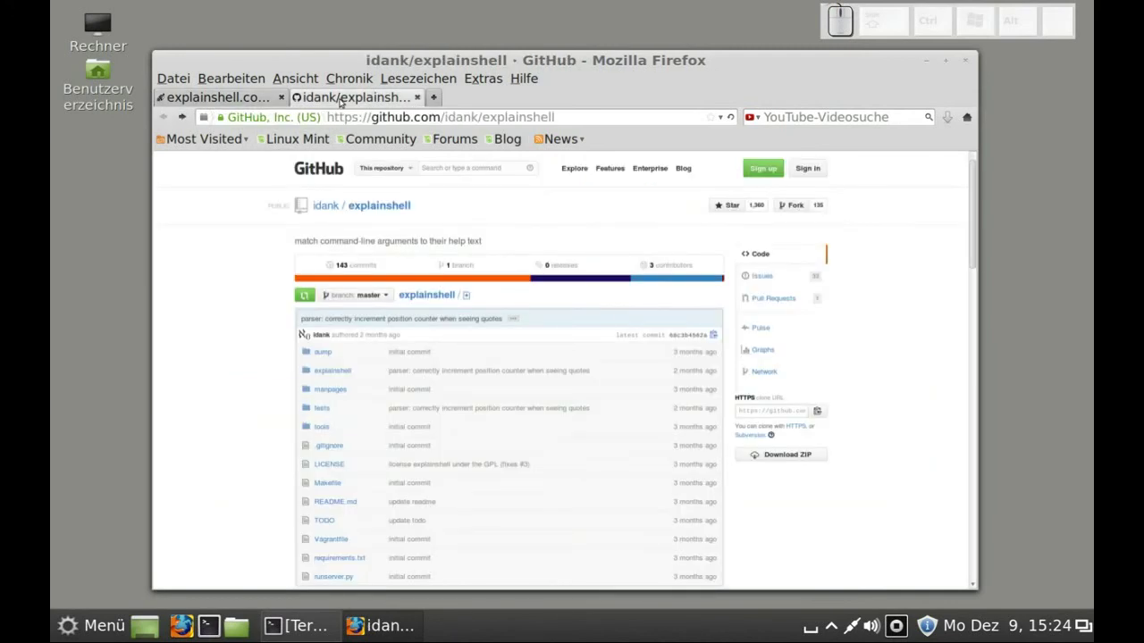